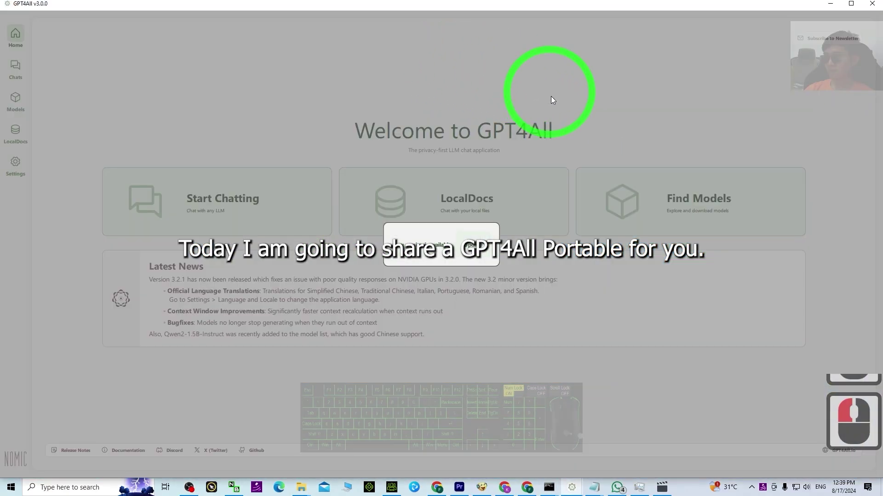
- Finish the request asking for a script that lets the user input the USD amount, and send it
{"action": "left_click", "coordinate": [641, 343]}
{"action": "left_click_drag", "start_coordinate": [640, 345], "coordinate": [597, 338]}
{"action": "type", "text": ", let user to input amo"}
{"action": "type", "text": "u"}
{"action": "type", "text": "nt ofsd."}
{"action": "key", "text": "BackSpace"}
{"action": "key", "text": "Return"}
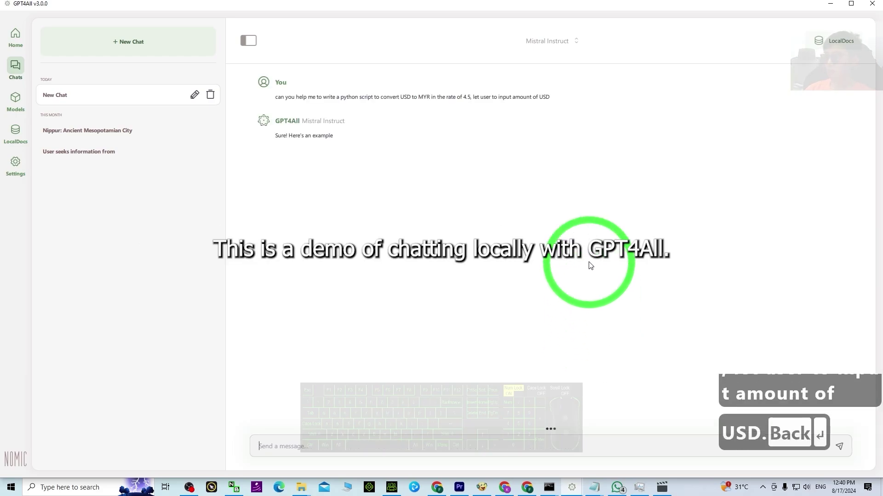
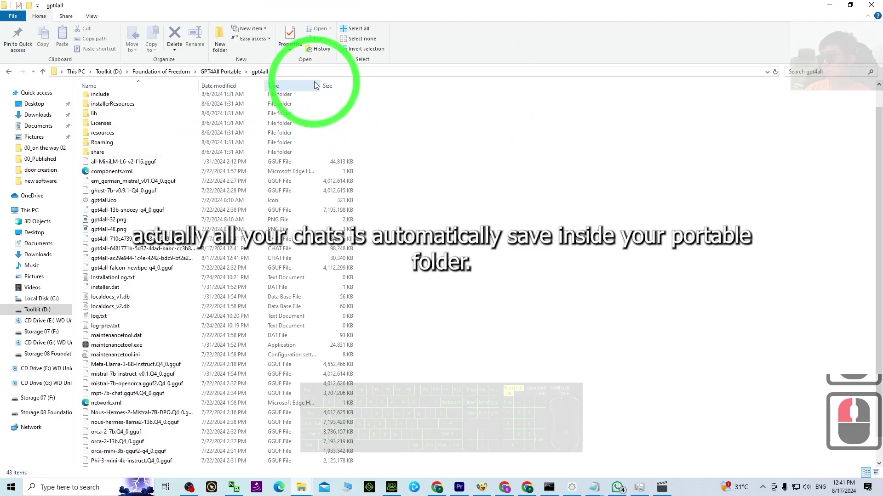
- Sort the portable gpt4all folder by type and select the grouped CHAT files
{"action": "left_click", "coordinate": [281, 85]}
{"action": "left_click", "coordinate": [150, 211]}
{"action": "left_click", "coordinate": [286, 203]}
{"action": "left_click", "coordinate": [276, 197]}
{"action": "scroll", "scroll_direction": "down", "scroll_amount": 3}
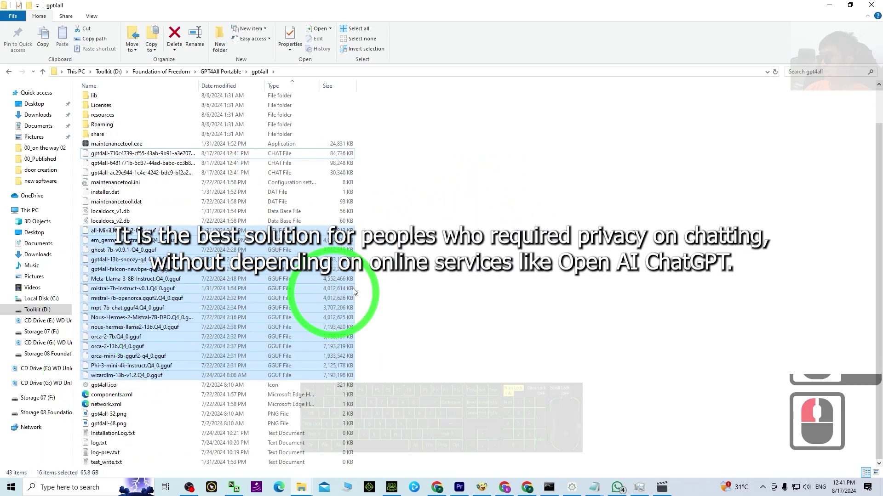
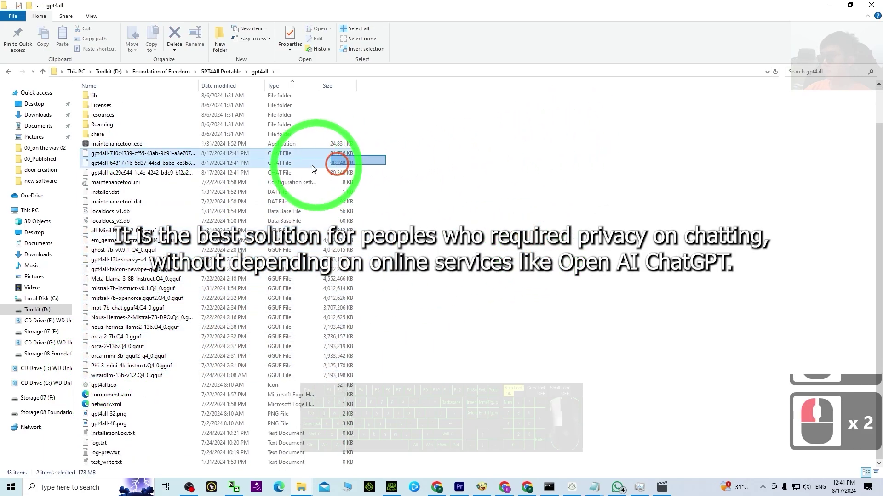
- Clear the selection and close the portable folder window
{"action": "left_click", "coordinate": [169, 175]}
{"action": "left_click", "coordinate": [471, 163]}
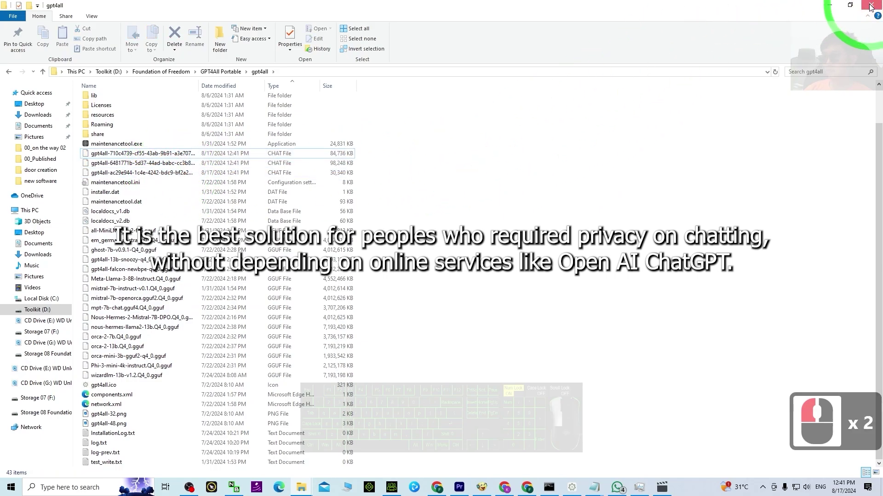
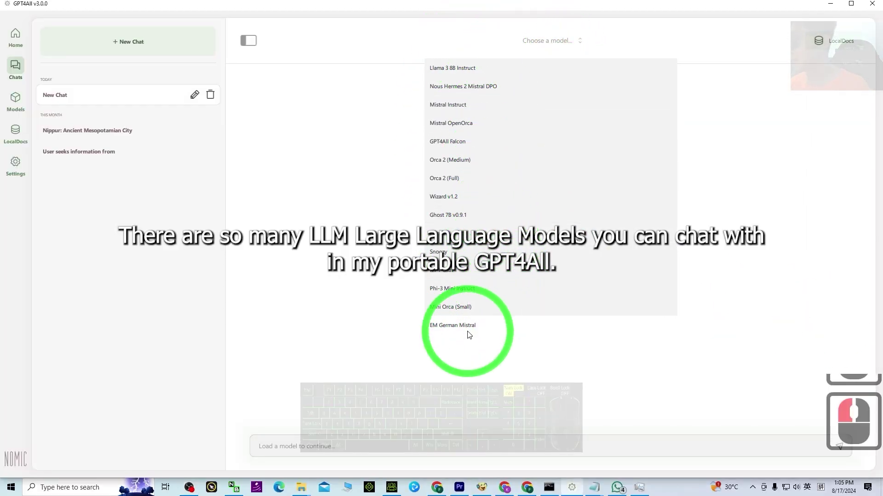
- Scroll through the model chooser's list of installed local models
{"action": "left_click_drag", "start_coordinate": [473, 321], "coordinate": [520, 98]}
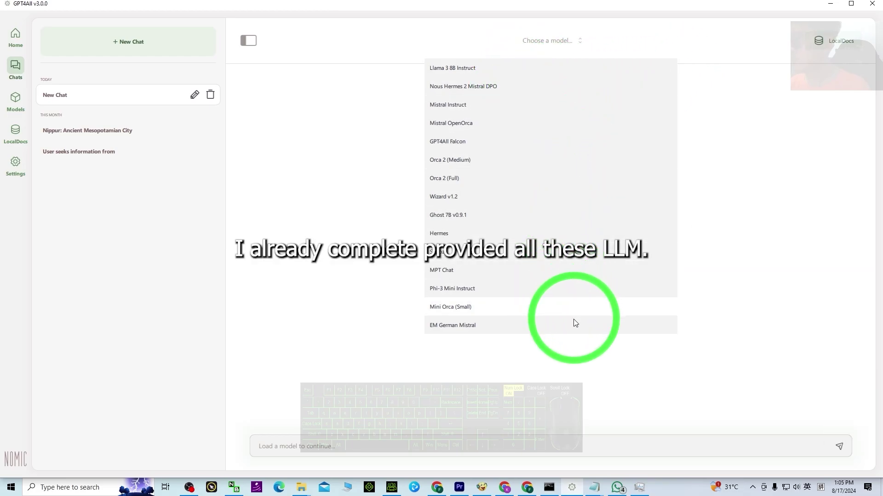
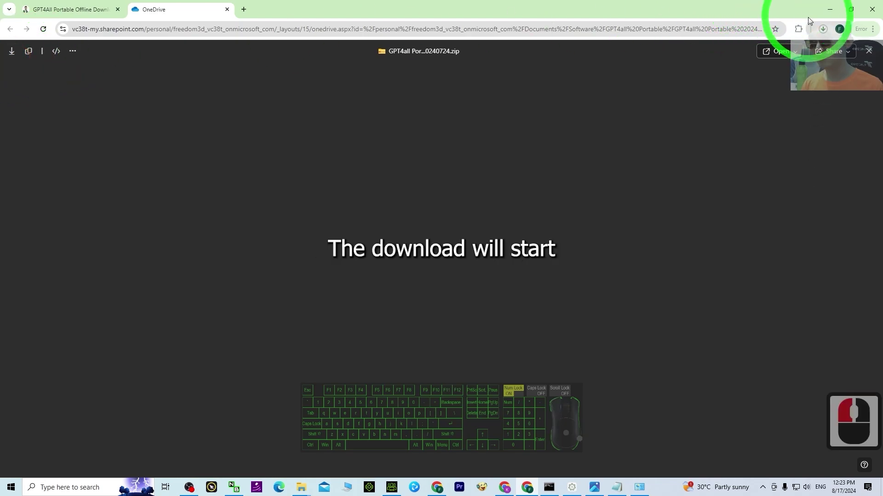
- Show the browser's recent downloads to check the GPT4All Portable zip's progress
{"action": "left_click", "coordinate": [829, 31]}
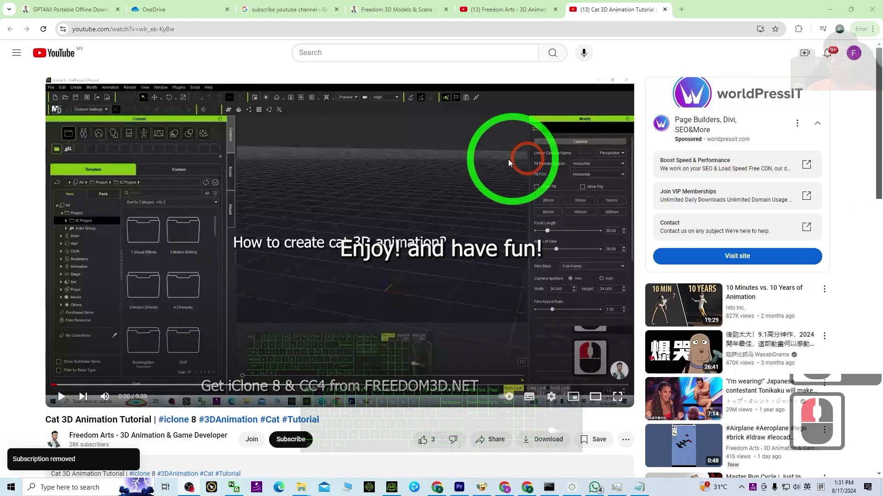
- Scroll below the Cat 3D Animation Tutorial video to its title and channel
{"action": "scroll", "scroll_direction": "down", "scroll_amount": 3}
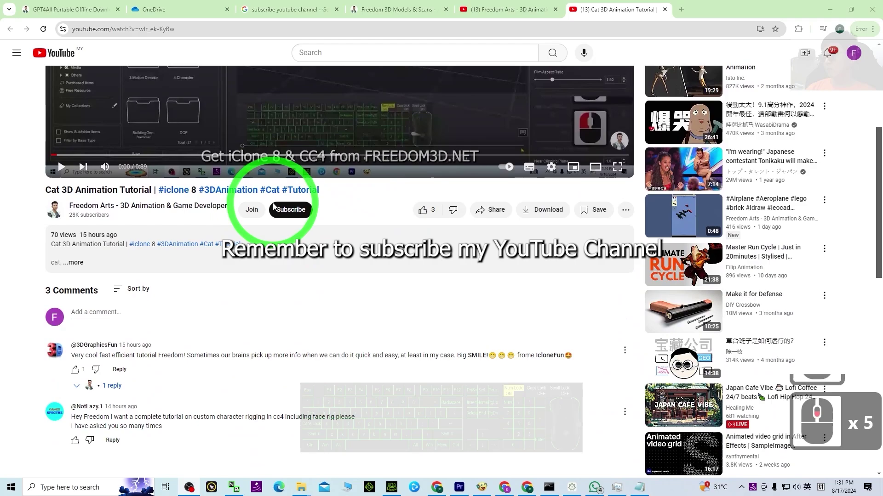